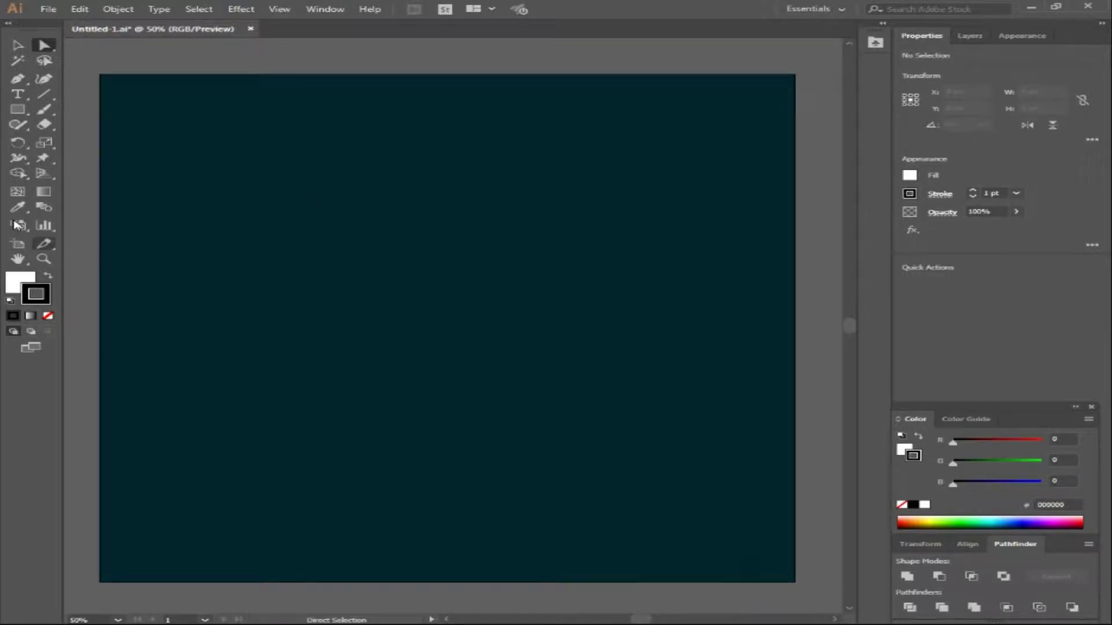
Step: Draw a no-fill rectangle with a 20 pt white stroke in the upper-left of the artboard
key(F8)
right_click(17, 112)
drag(130, 111, 1074, 156)
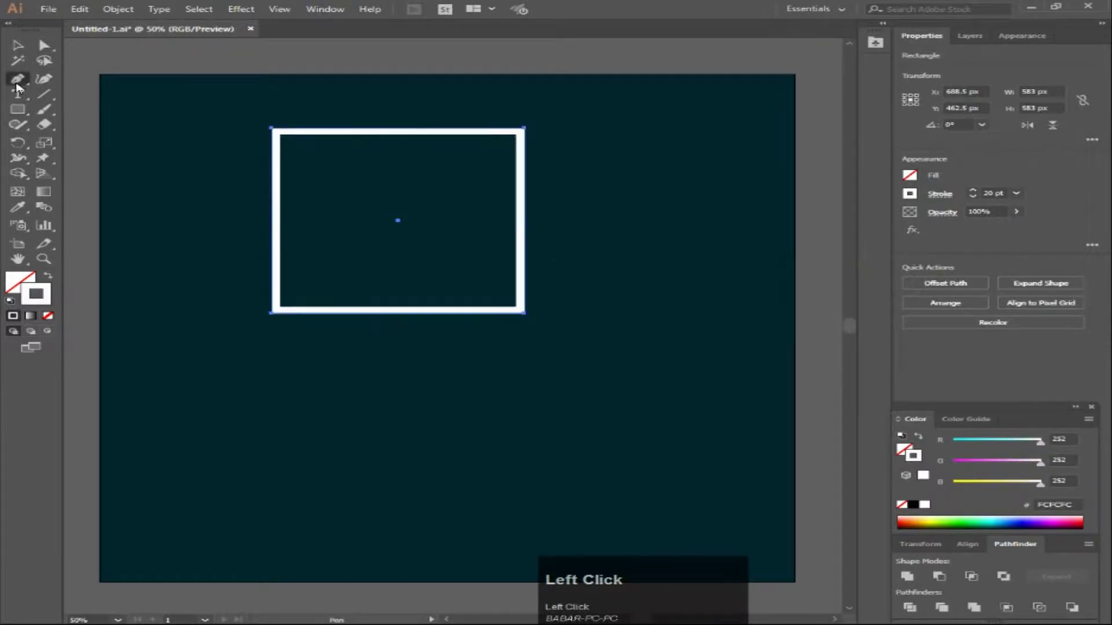
Step: Switch to the Add Anchor Point tool to start reshaping the rectangle into an arch
right_click(22, 85)
click(112, 80)
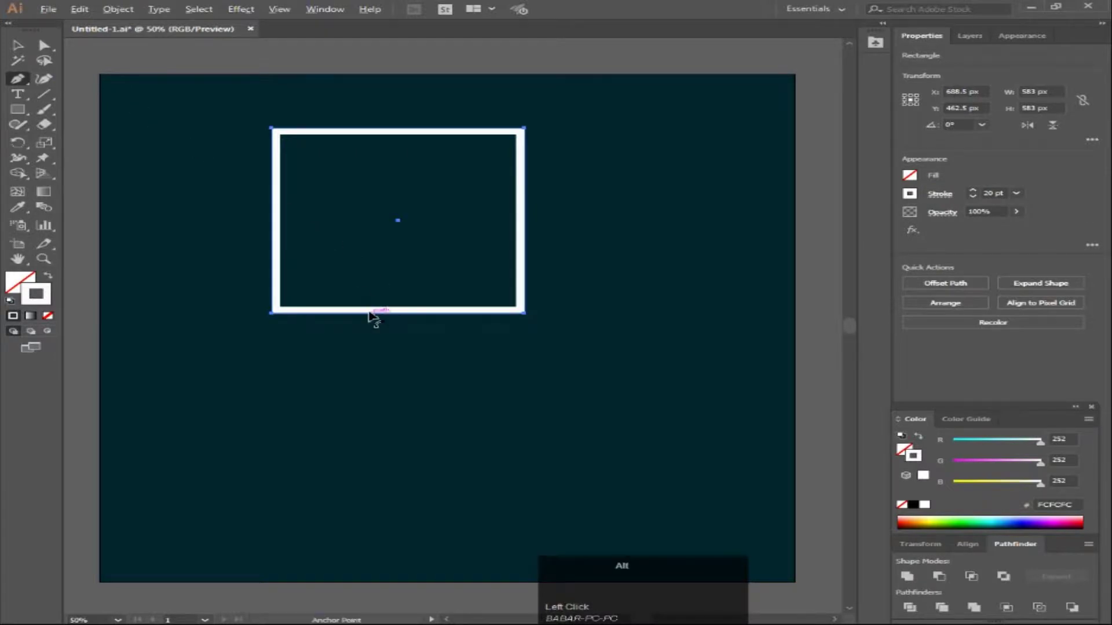
scroll(up, 3)
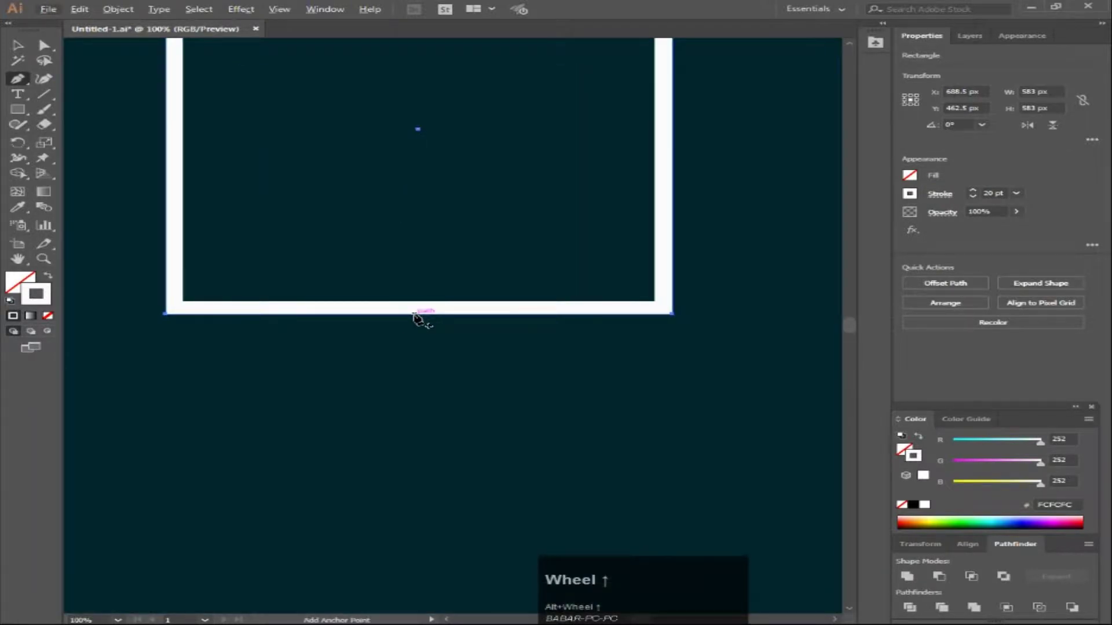
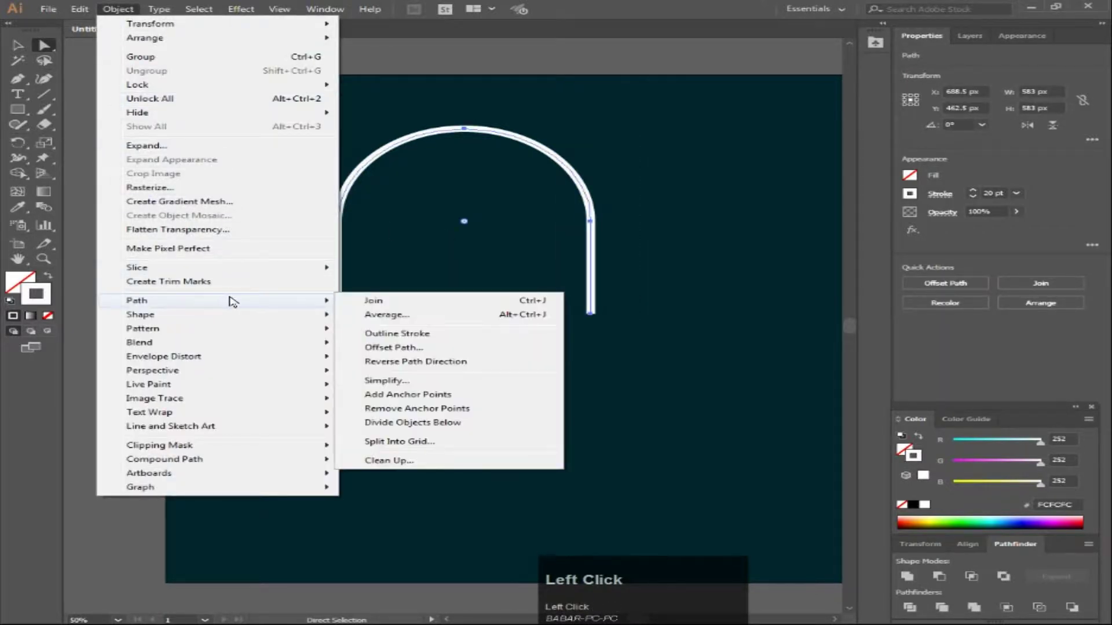
Step: Set the arch's stroke to blue 0086C1 at 5 pt weight
drag(415, 336, 1092, 161)
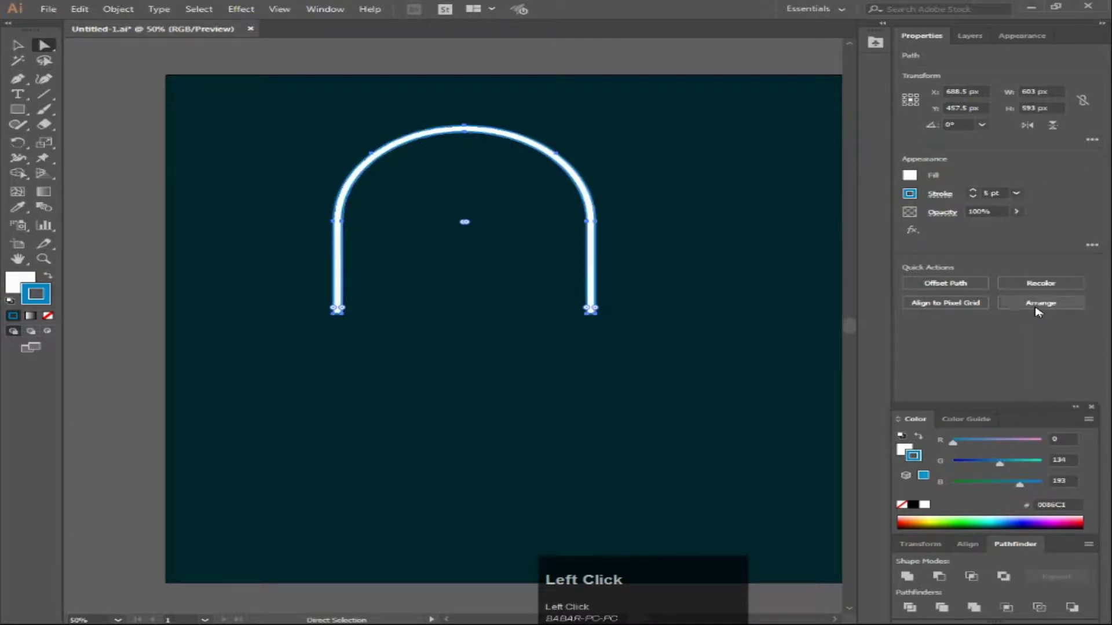
scroll(up, 3)
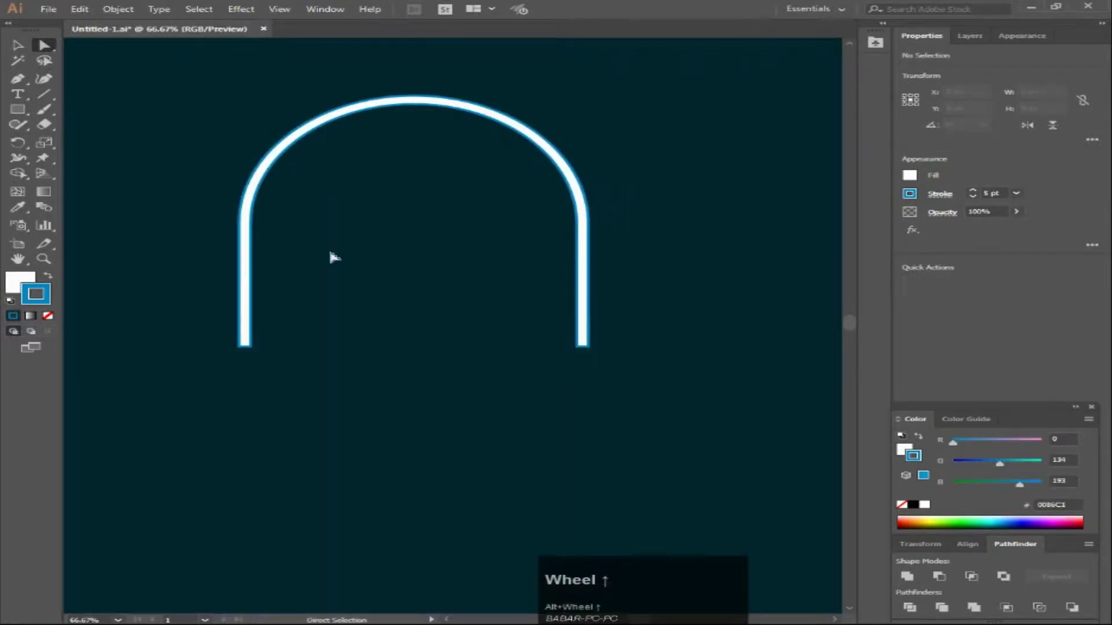
Step: Choose the Rounded Rectangle tool from the shape flyout for the box inside the arch
right_click(26, 107)
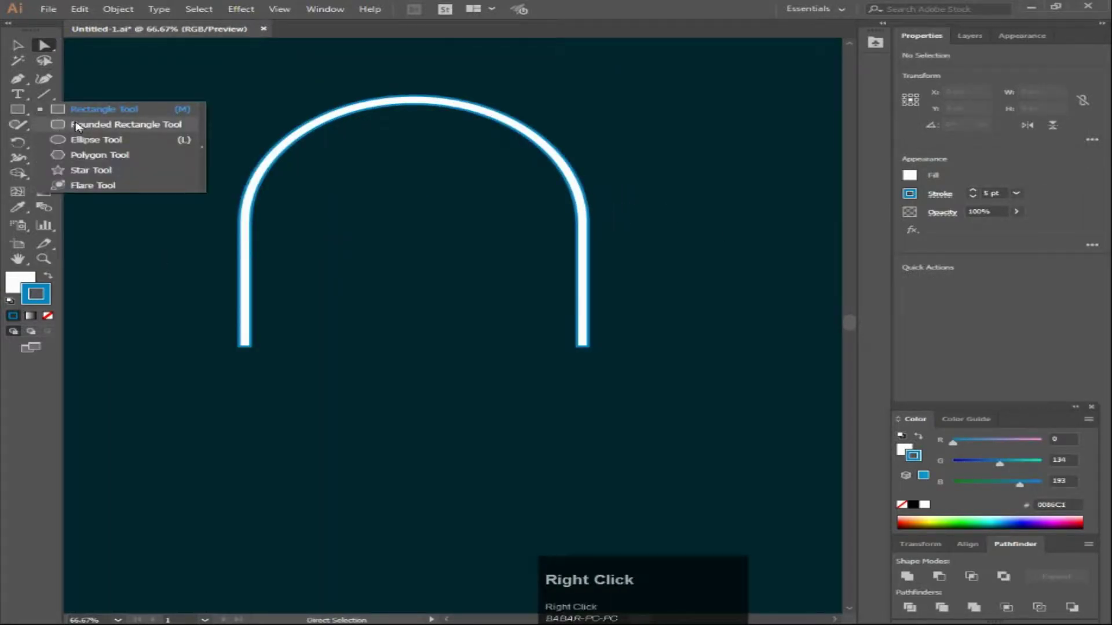
click(136, 125)
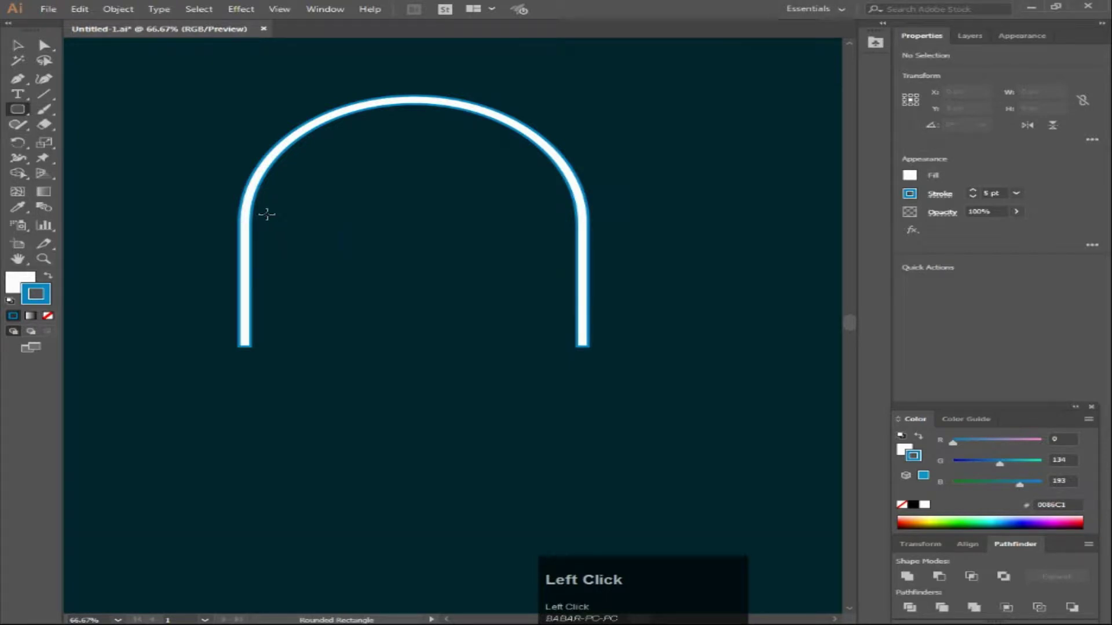
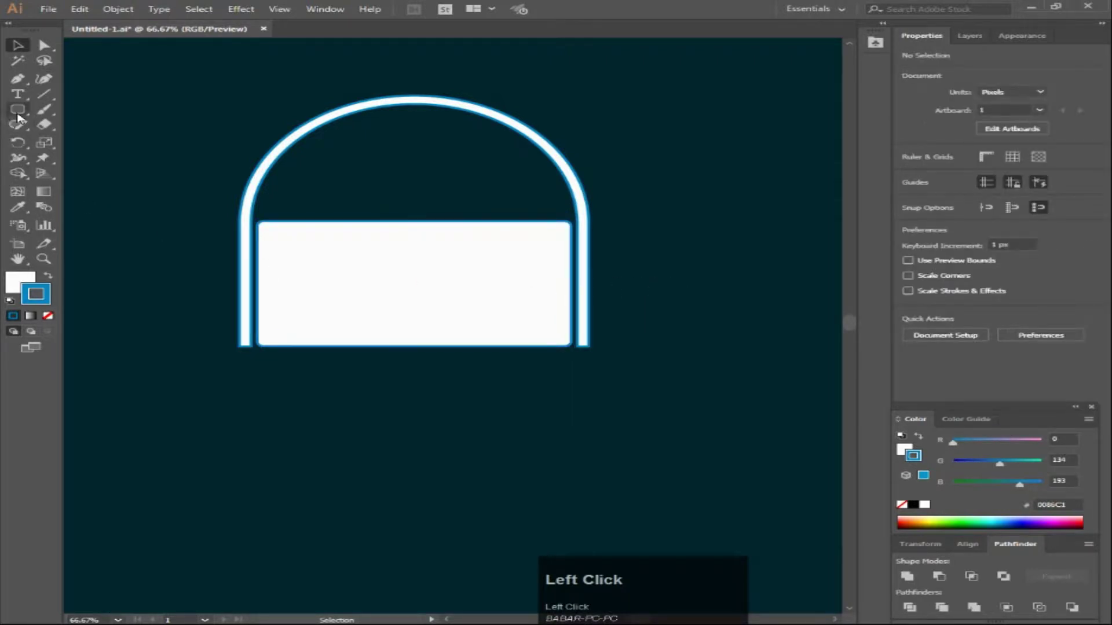
Step: Draw a white half-ellipse earcup on the left of the headband with the Ellipse tool
right_click(26, 115)
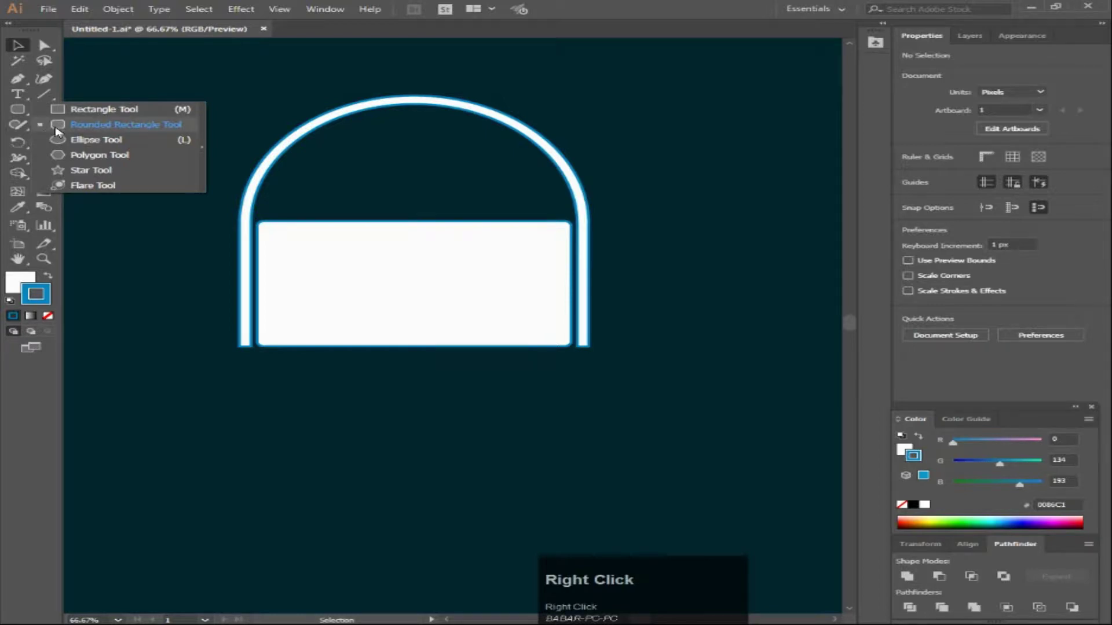
click(100, 146)
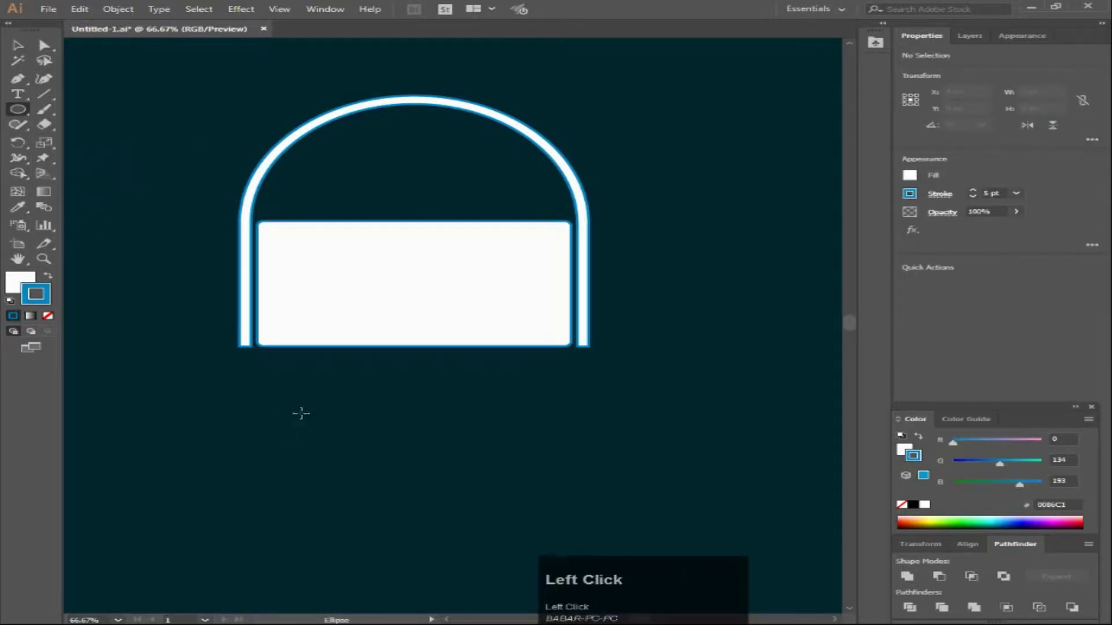
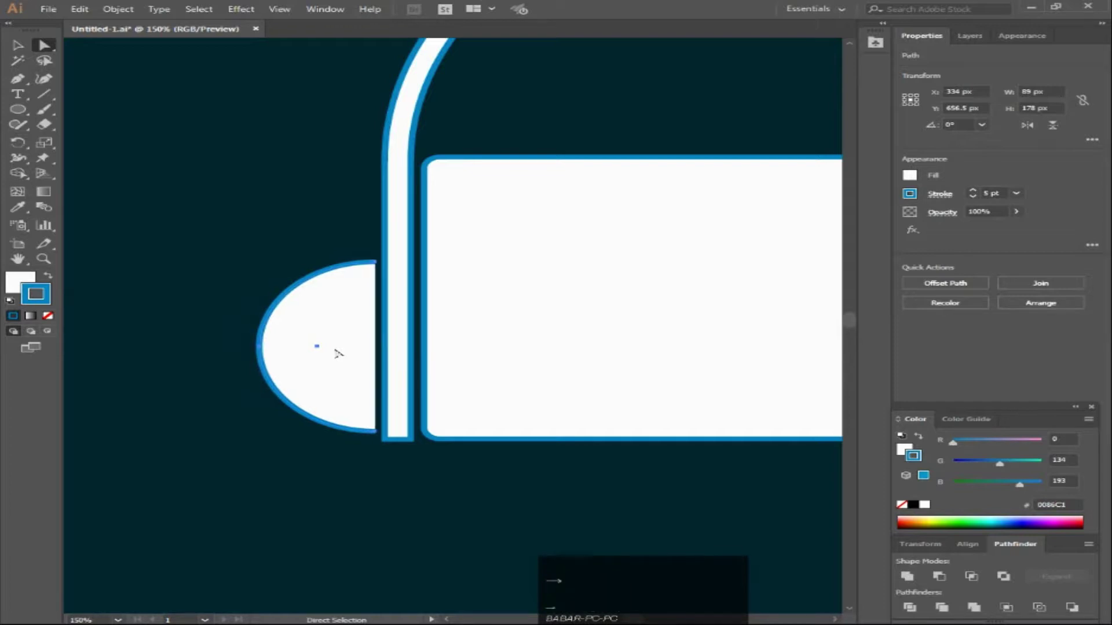
click(362, 535)
scroll(down, 3)
scroll(down, 3)
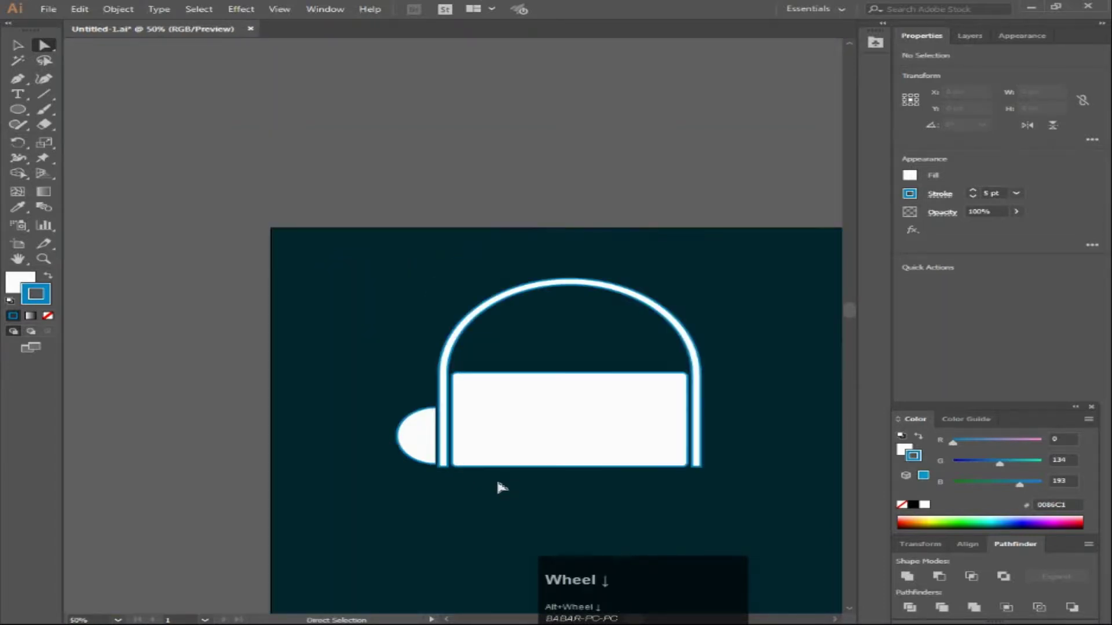
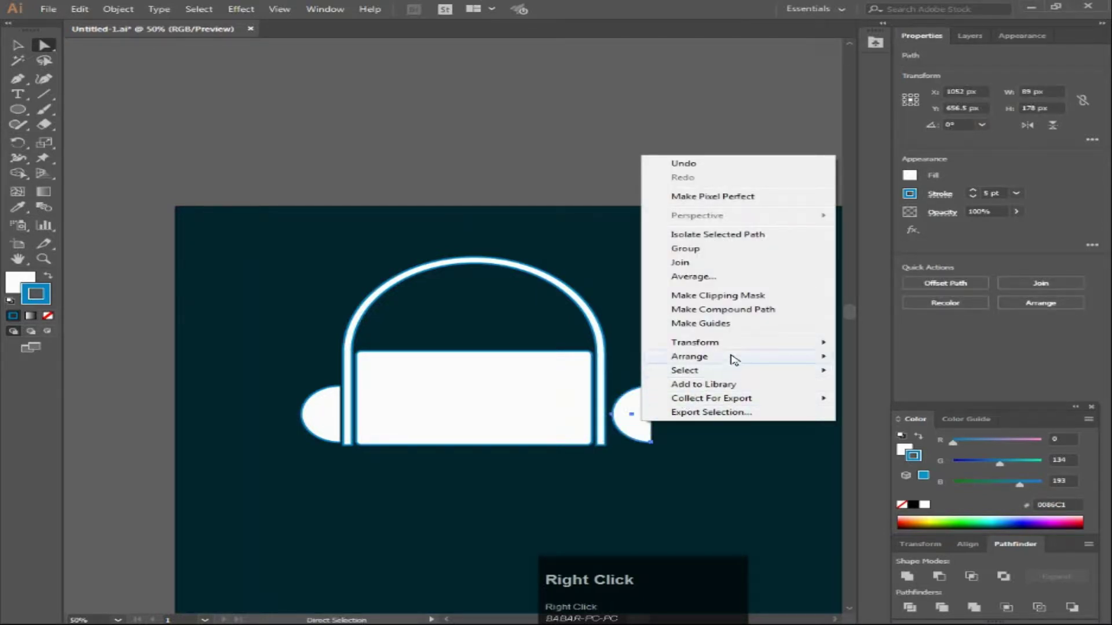
Step: Rotate the right earcup 180° via Transform > Rotate so both earcups face outward
click(897, 383)
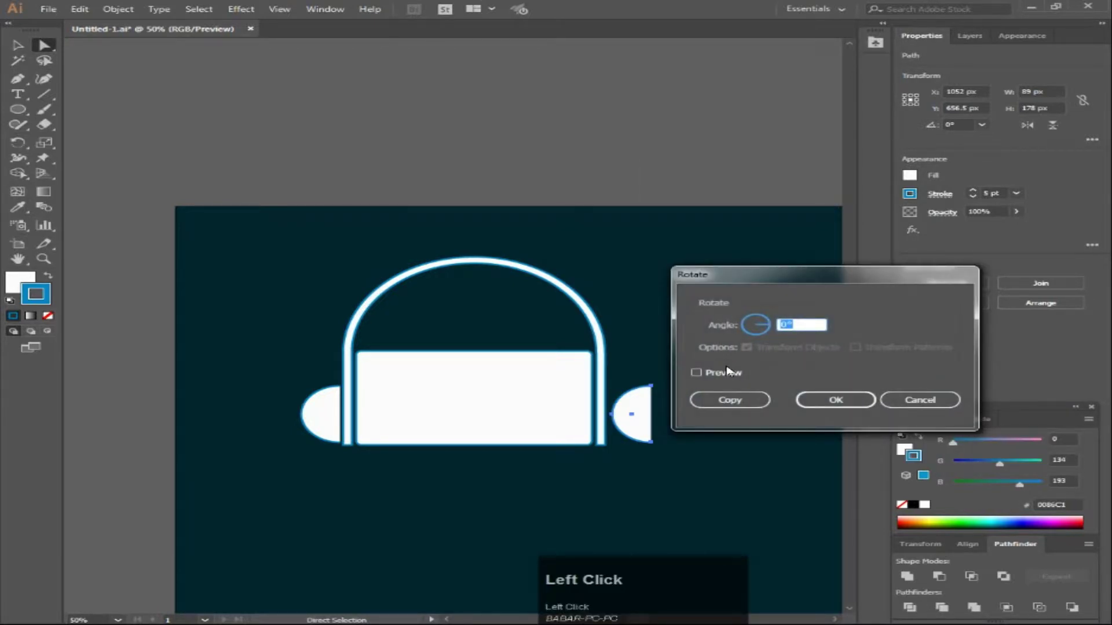
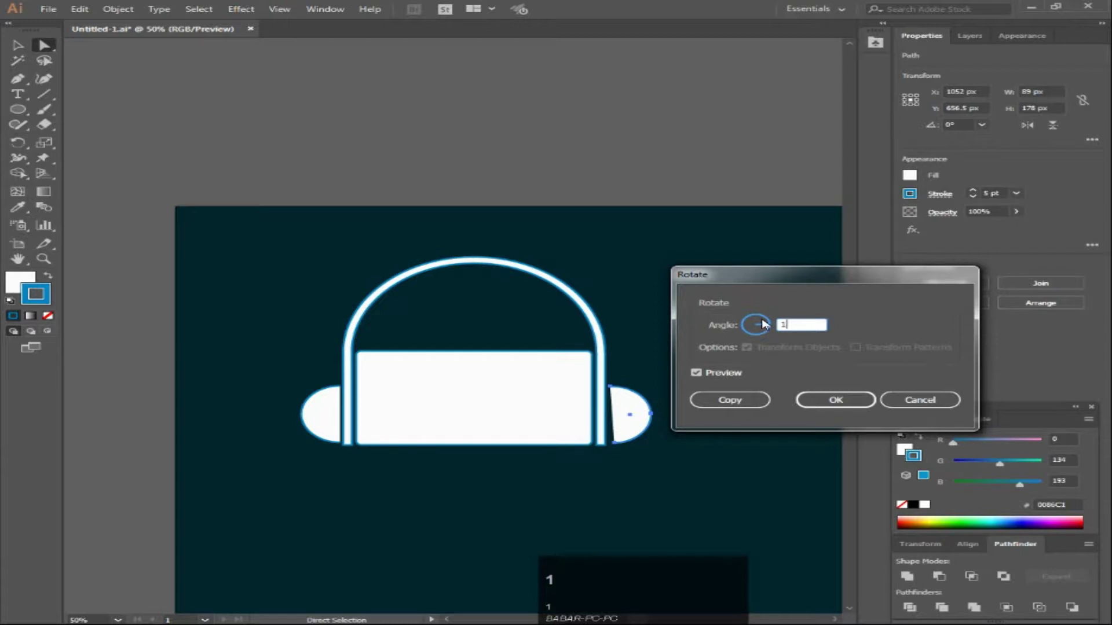
key(8)
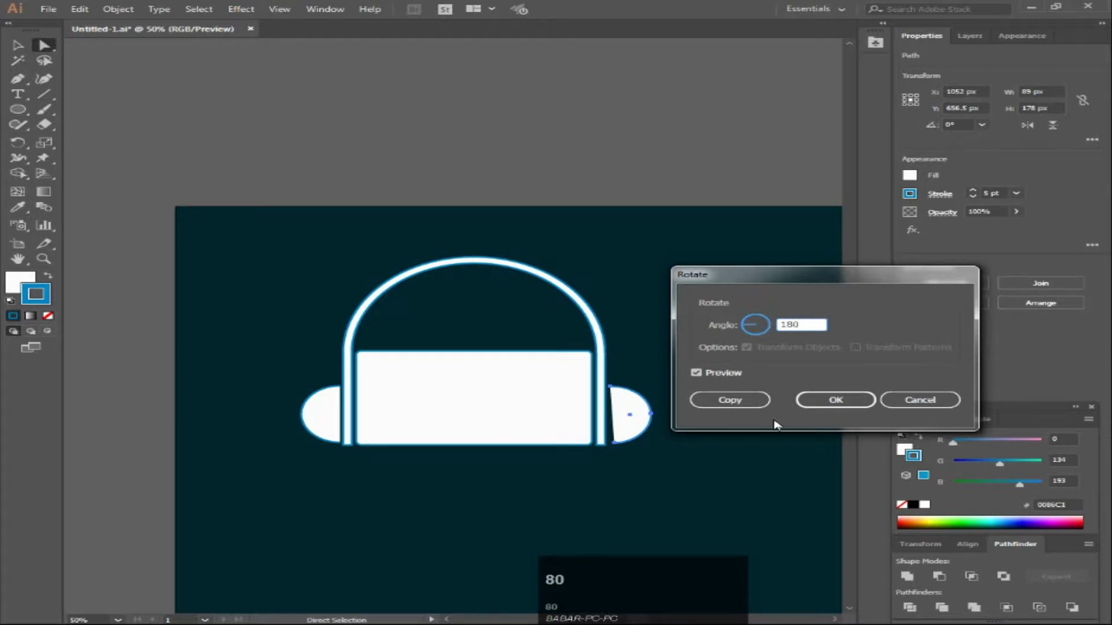
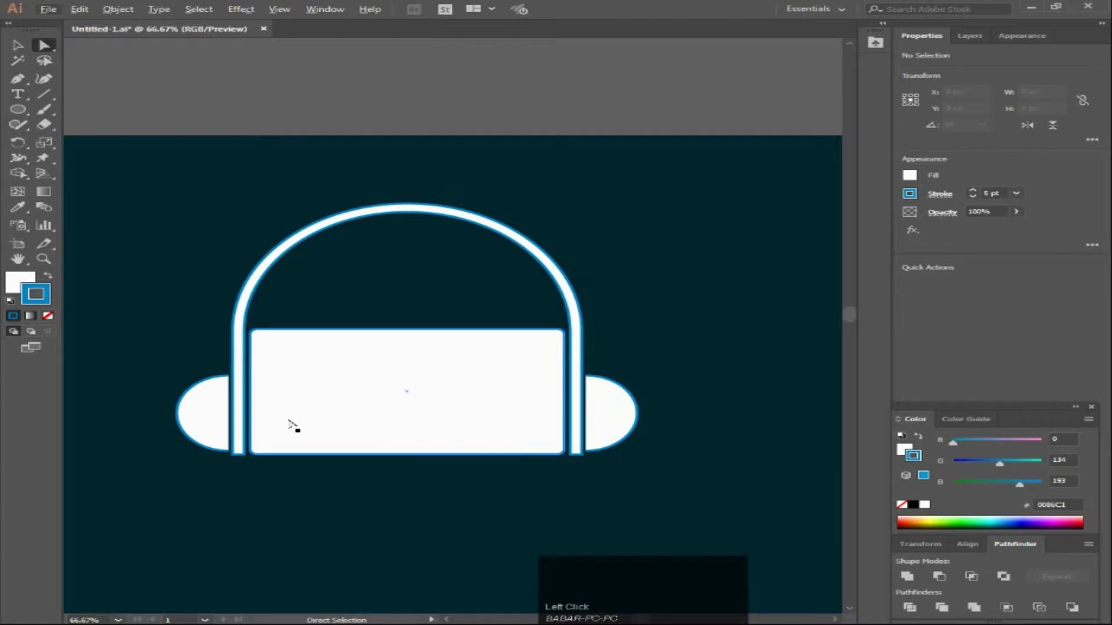
Step: Draw a blue-filled, no-stroke rectangle as the camera body inside the white box
right_click(25, 106)
drag(97, 114, 1071, 153)
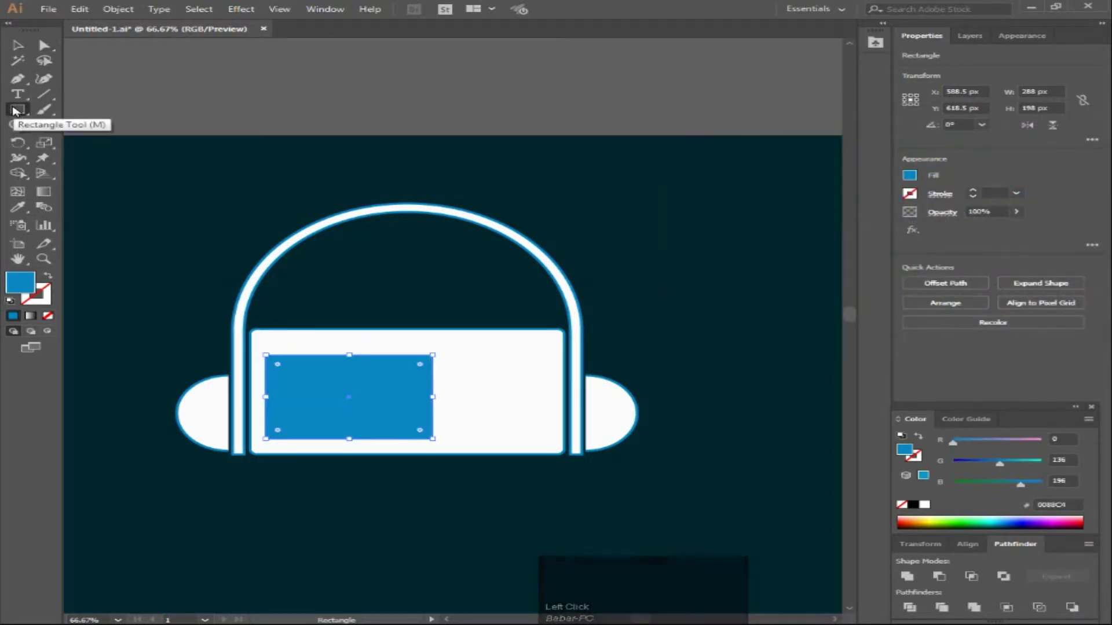
right_click(19, 109)
right_click(19, 109)
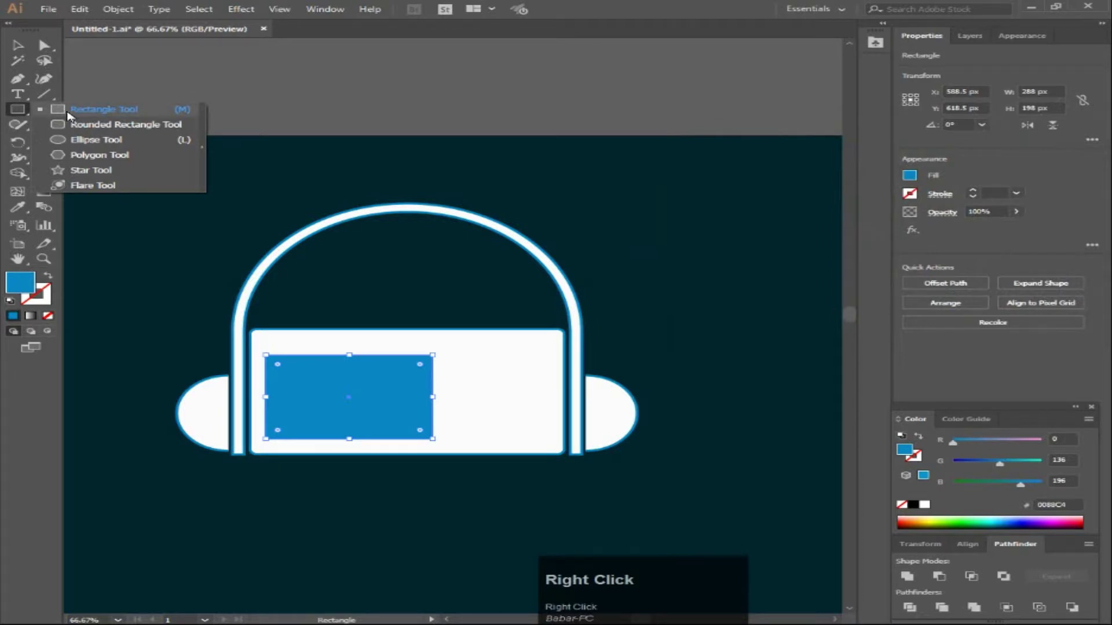
click(74, 115)
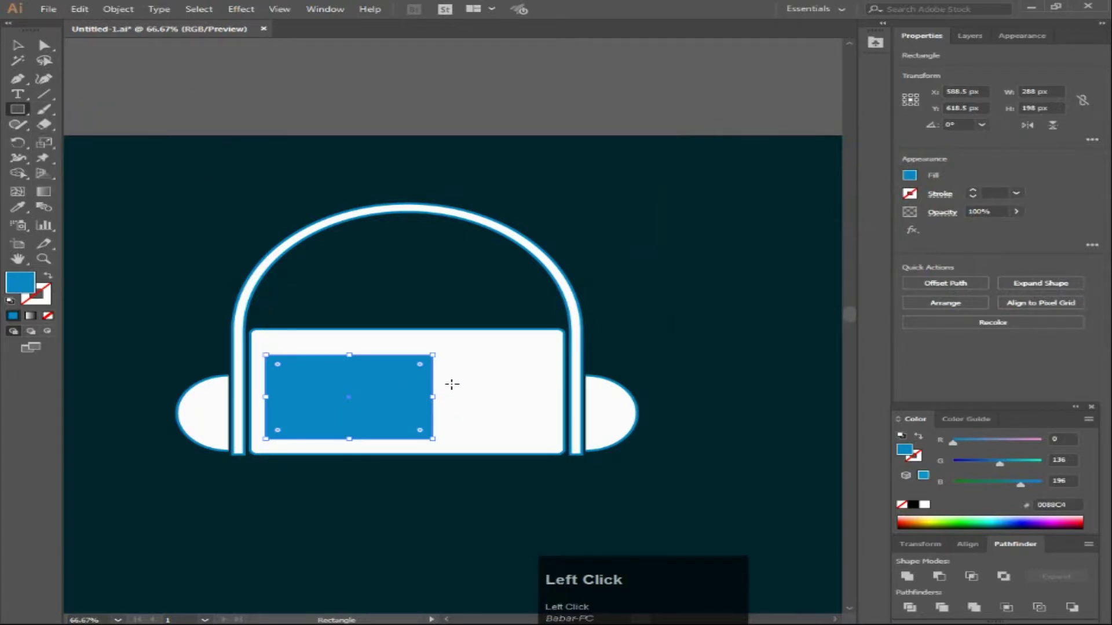
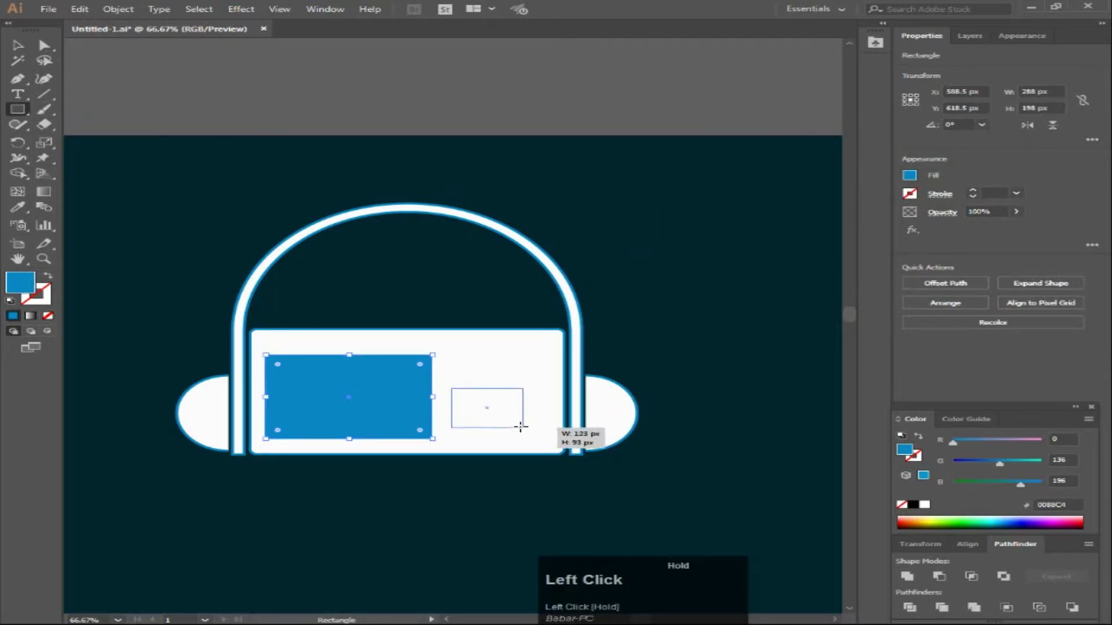
Step: Drag out a smaller rectangle right of the camera body, repositioning it with space while drawing
key(space)
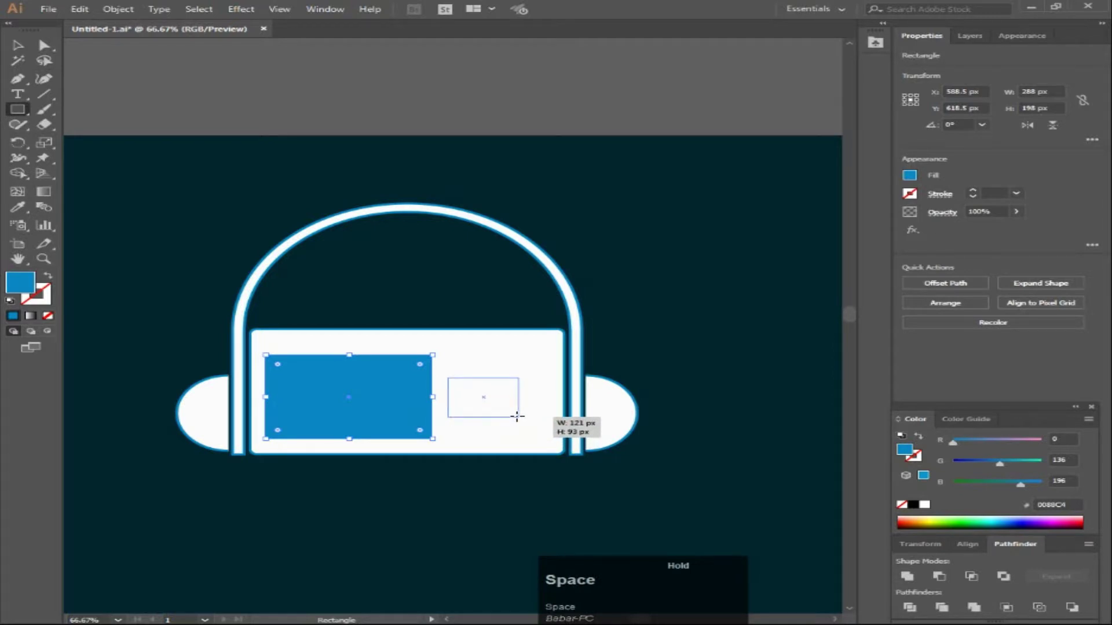
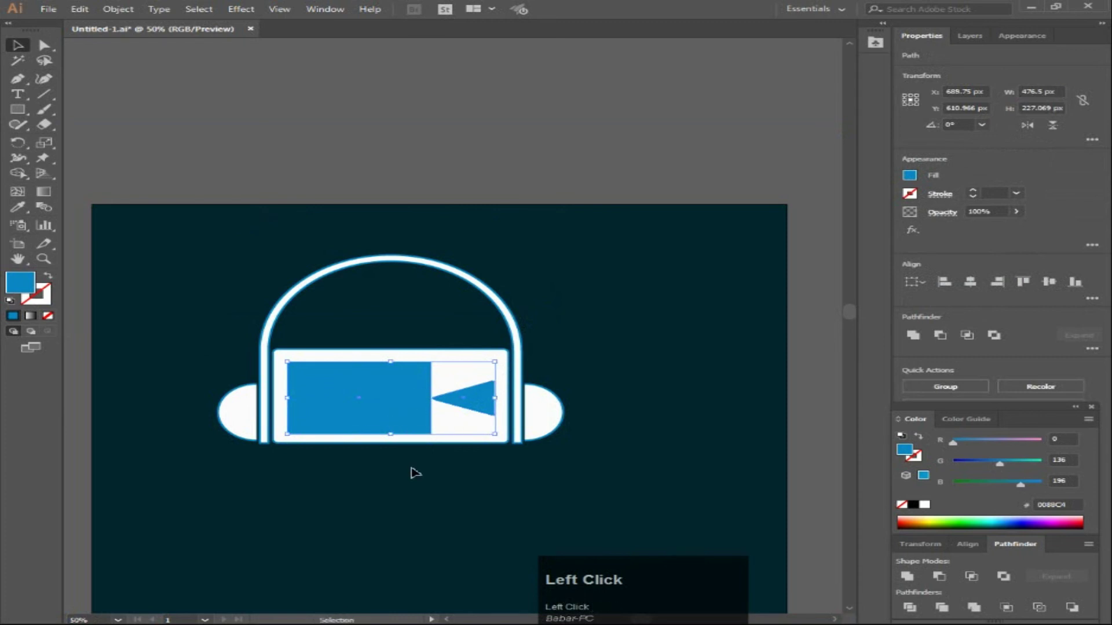
click(380, 420)
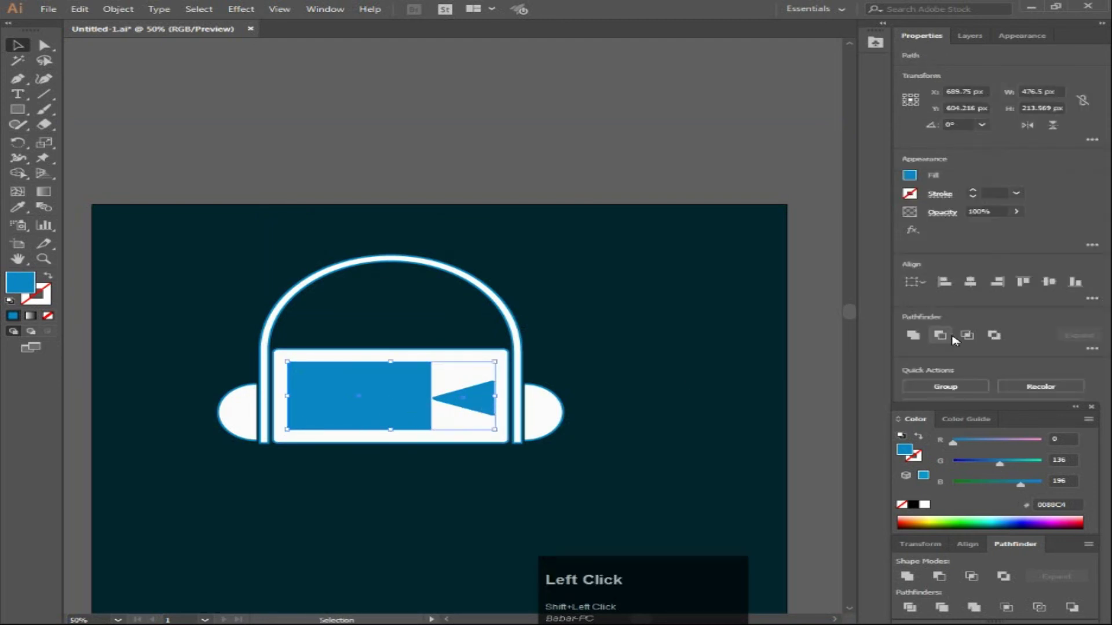
key(ctrl+z)
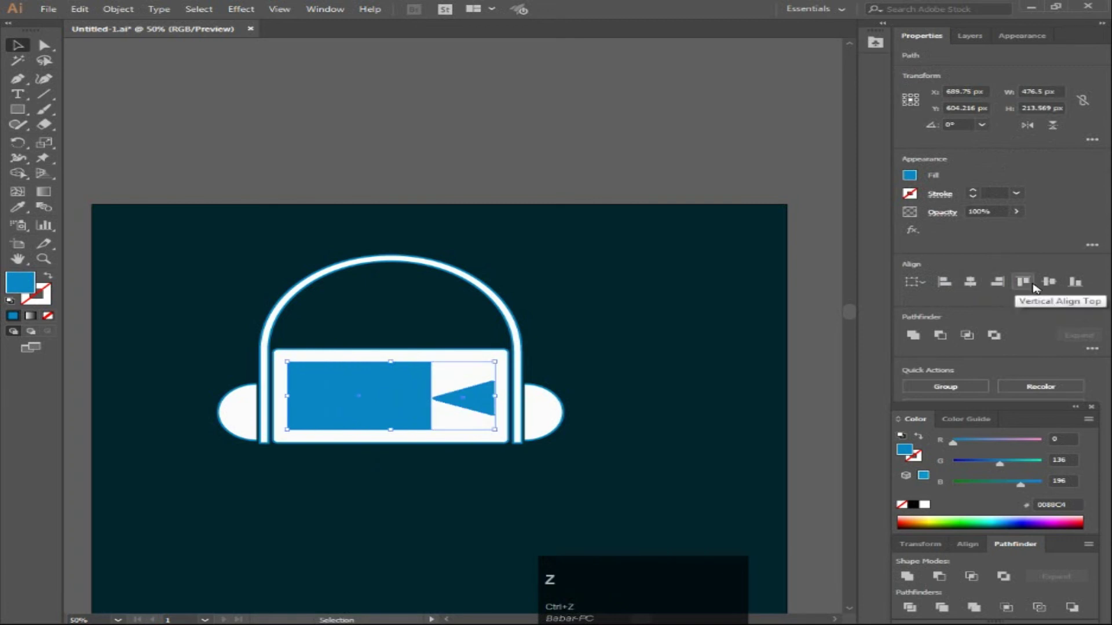
click(1052, 286)
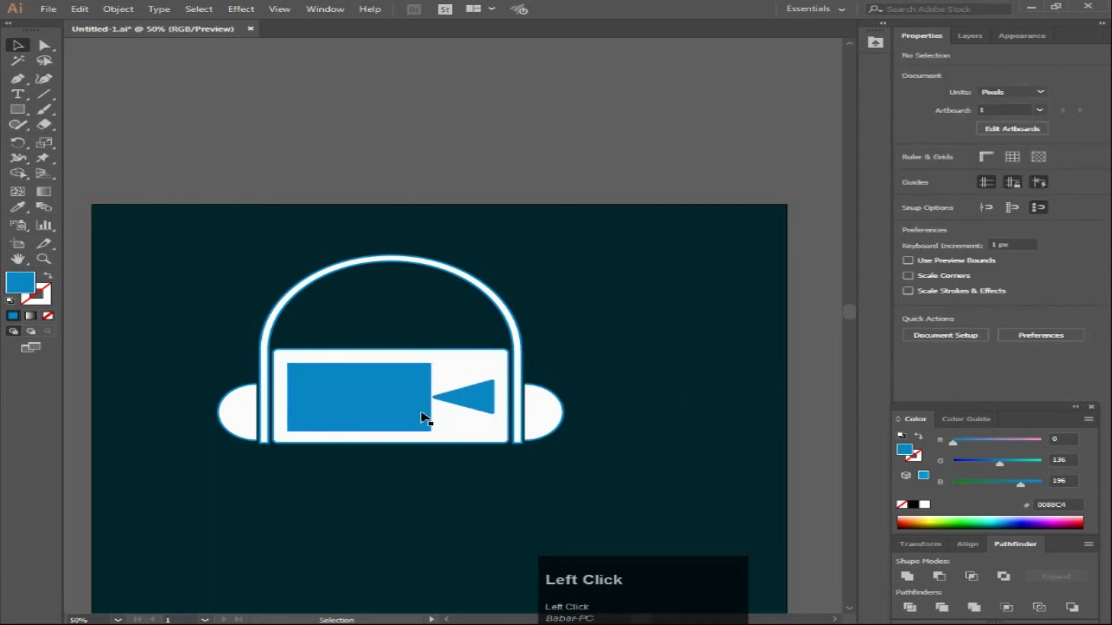
scroll(down, 3)
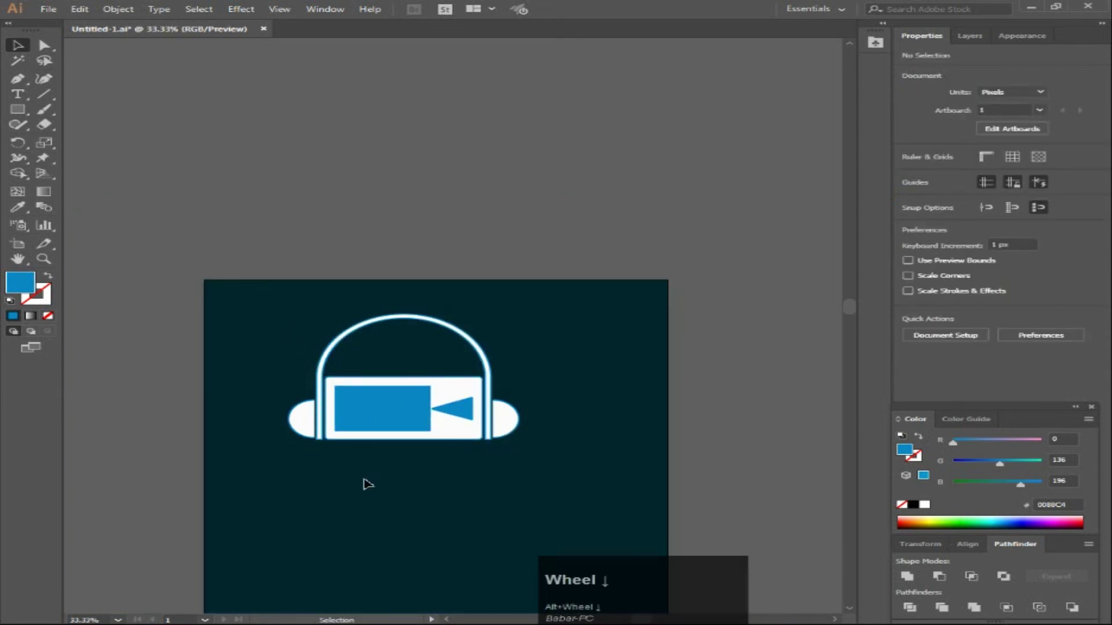